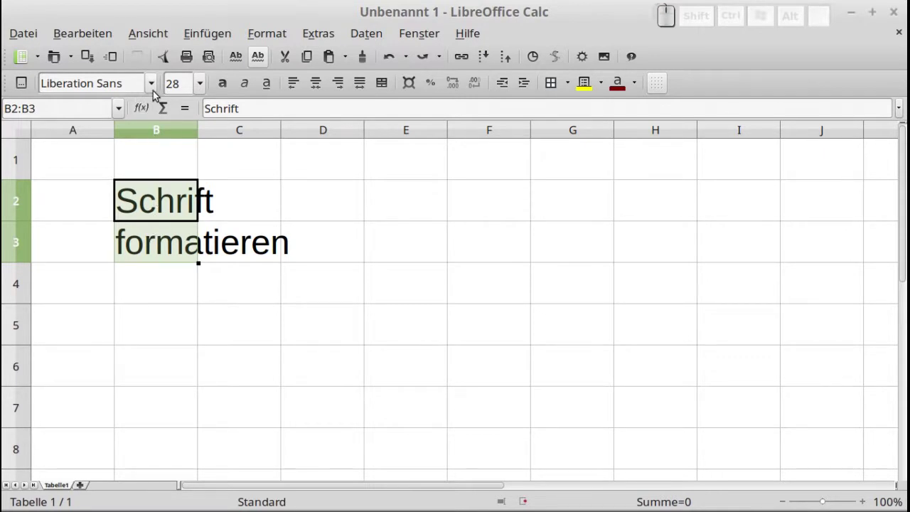
# - Set the font of B2:B3 to Century Schoolbook L from the font name list
pyautogui.click(154, 92)
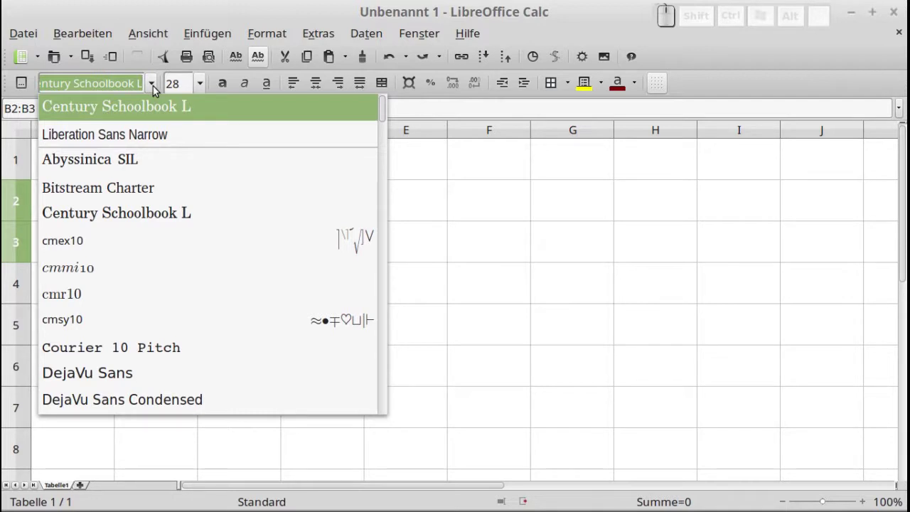
pyautogui.click(155, 212)
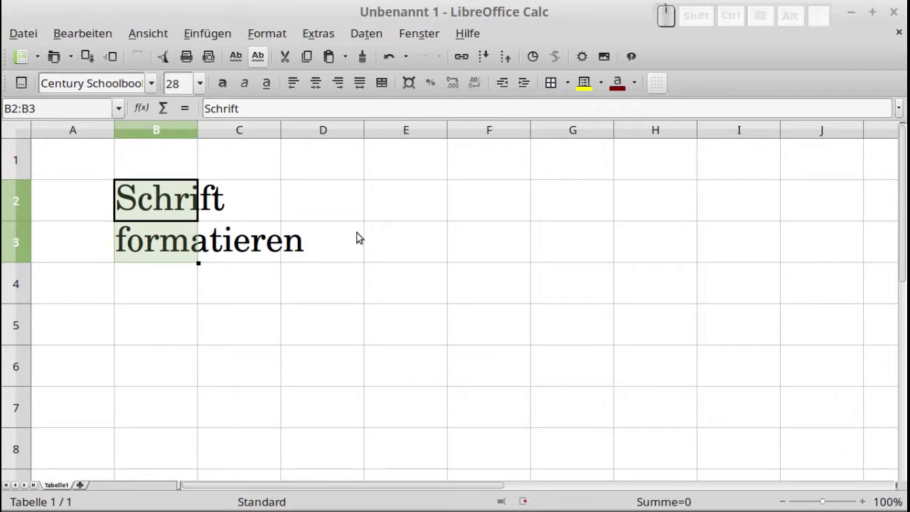
pyautogui.click(324, 33)
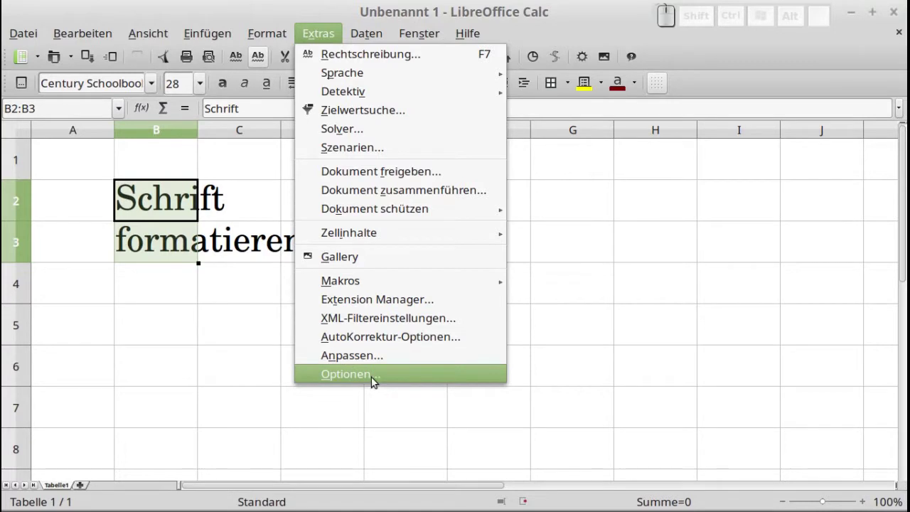
pyautogui.click(376, 380)
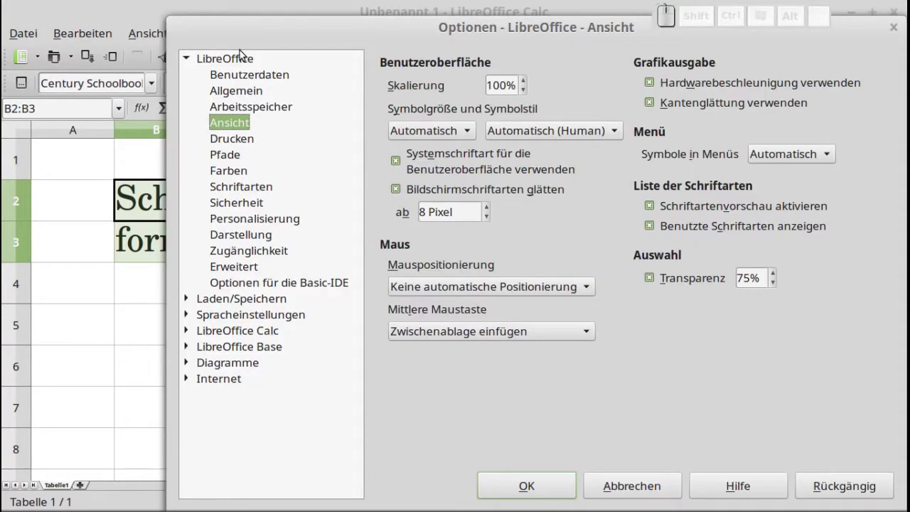
pyautogui.click(241, 129)
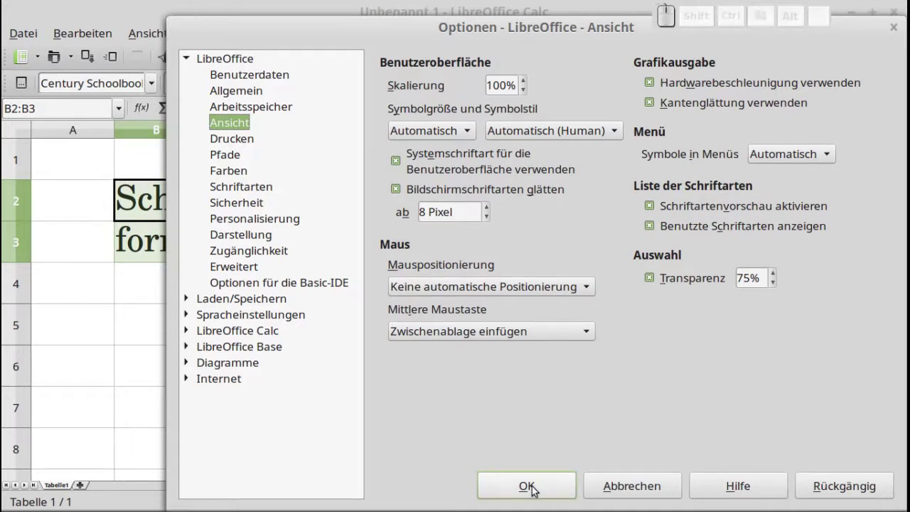
pyautogui.click(537, 488)
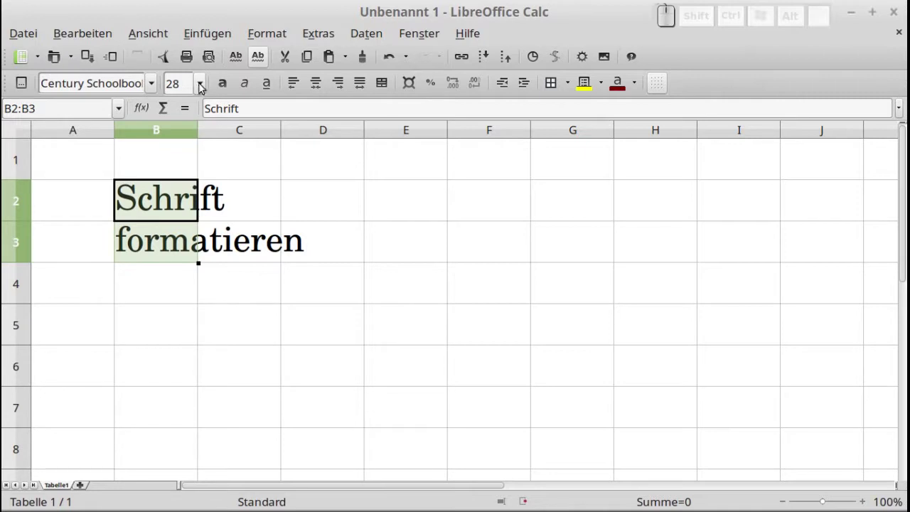
# - Make 'Schrift formatieren' 40 pt, underlined, bold and italic via the formatting toolbar
pyautogui.click(201, 80)
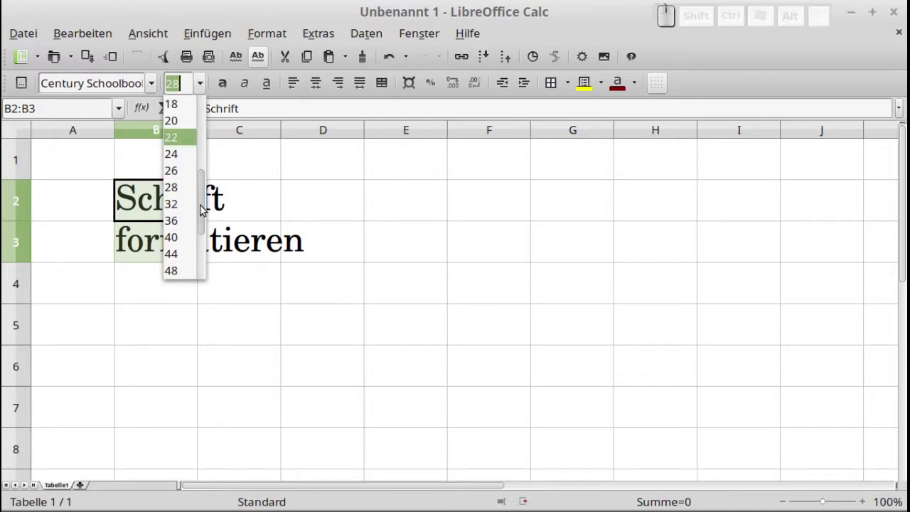
pyautogui.click(184, 237)
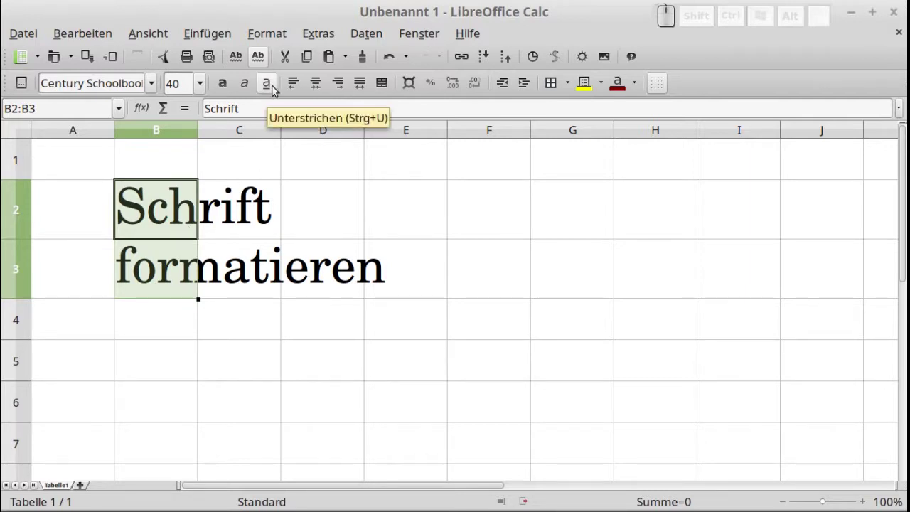
pyautogui.click(276, 92)
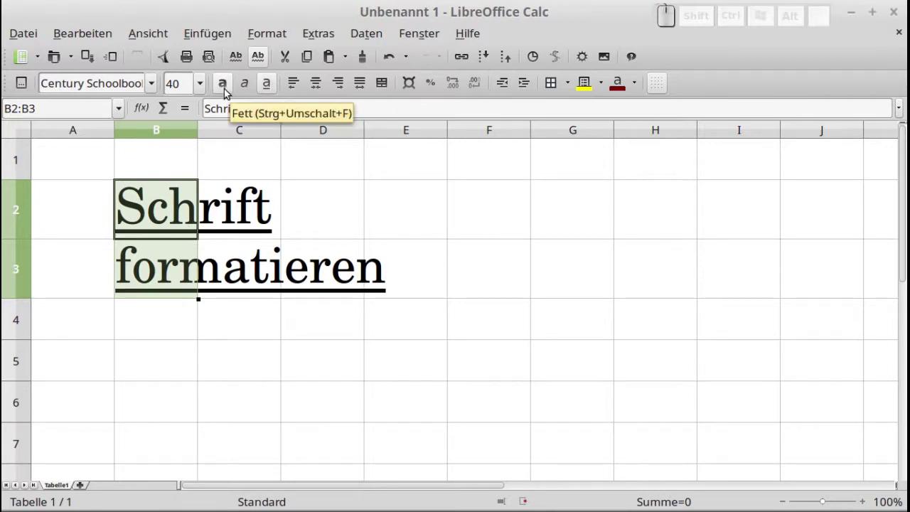
pyautogui.click(229, 94)
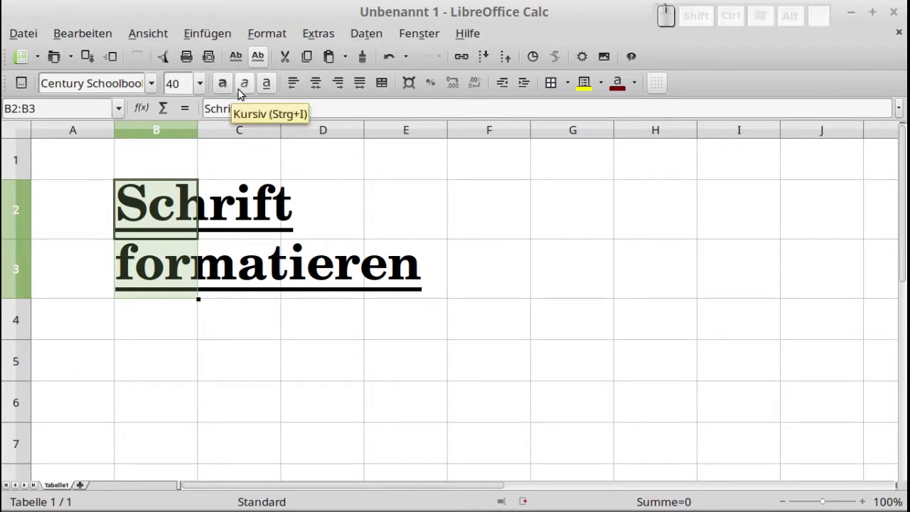
pyautogui.click(243, 95)
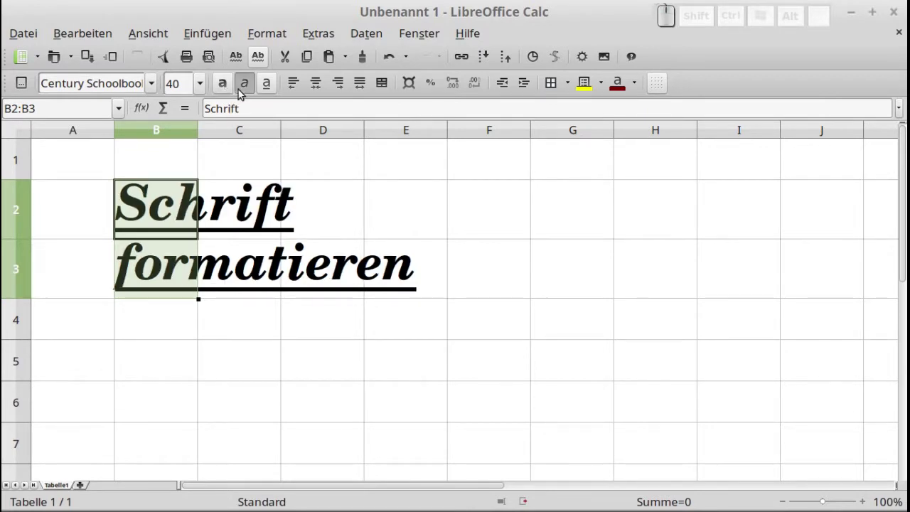
# - Colour the B2:B3 text dark red and fill the cells yellow
pyautogui.click(616, 86)
pyautogui.click(588, 85)
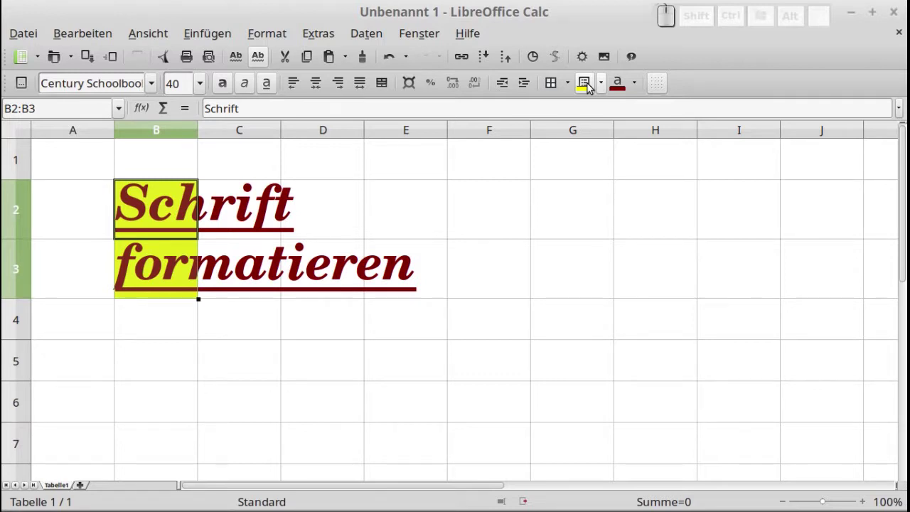
pyautogui.click(325, 36)
pyautogui.click(357, 373)
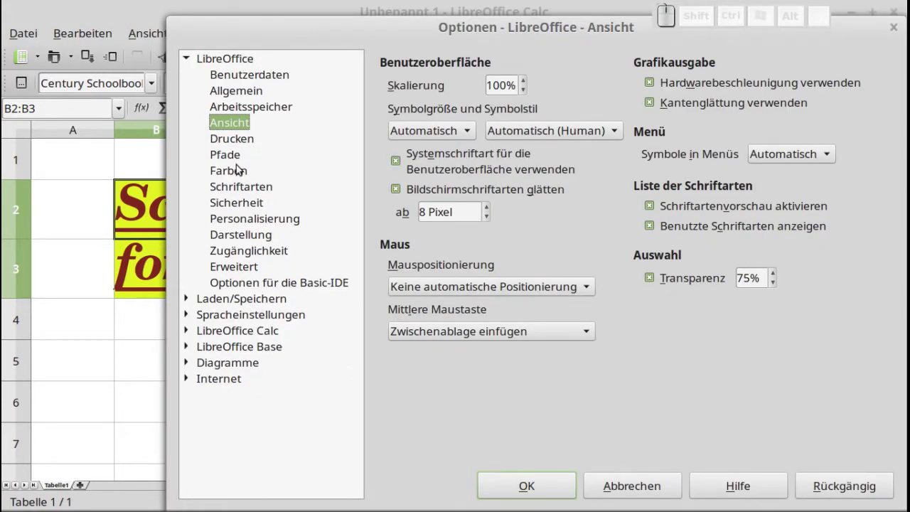
pyautogui.click(241, 174)
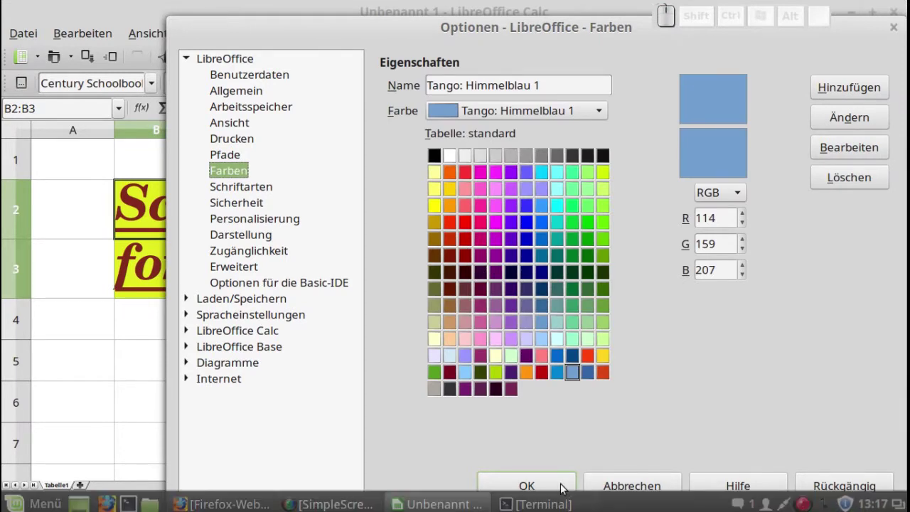
pyautogui.click(556, 481)
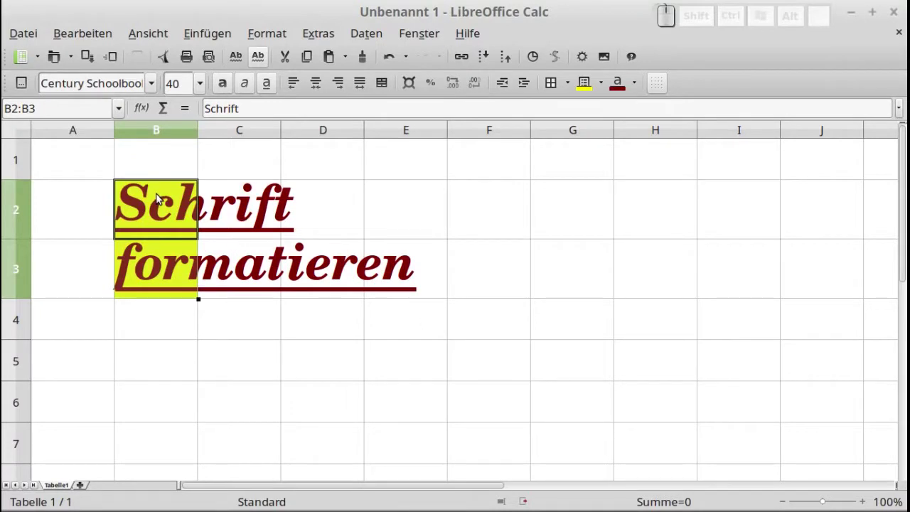
pyautogui.rightClick(161, 196)
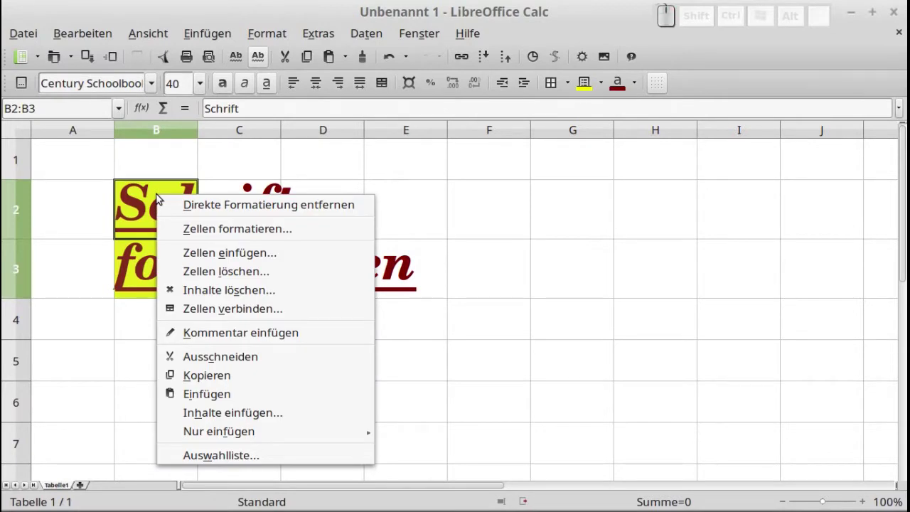
pyautogui.click(236, 237)
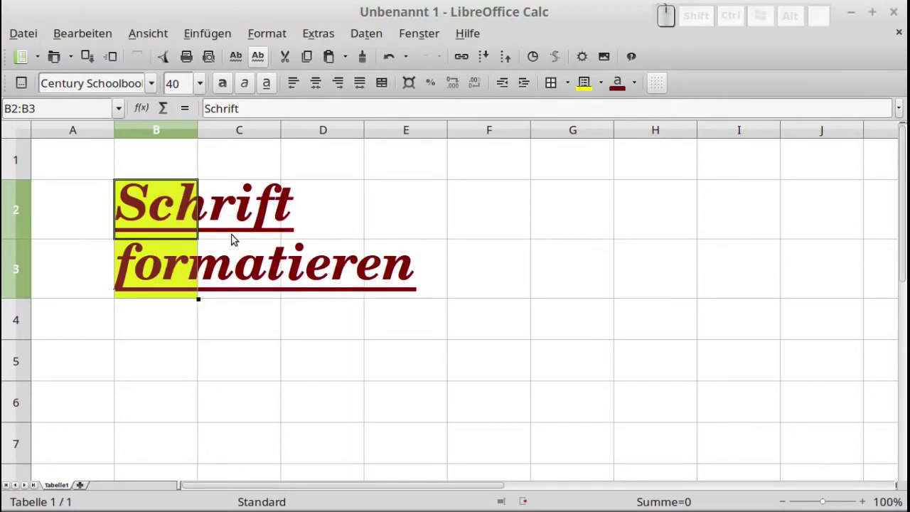
pyautogui.click(369, 115)
pyautogui.click(429, 115)
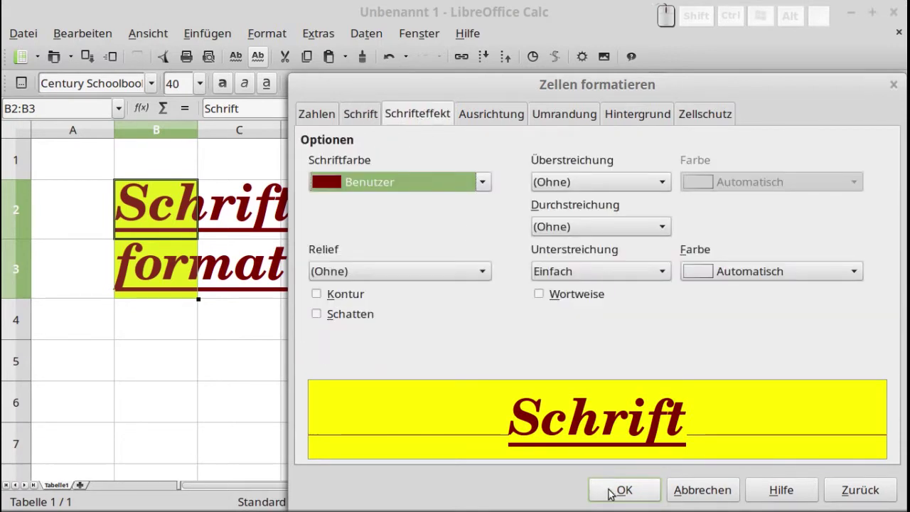
pyautogui.click(610, 492)
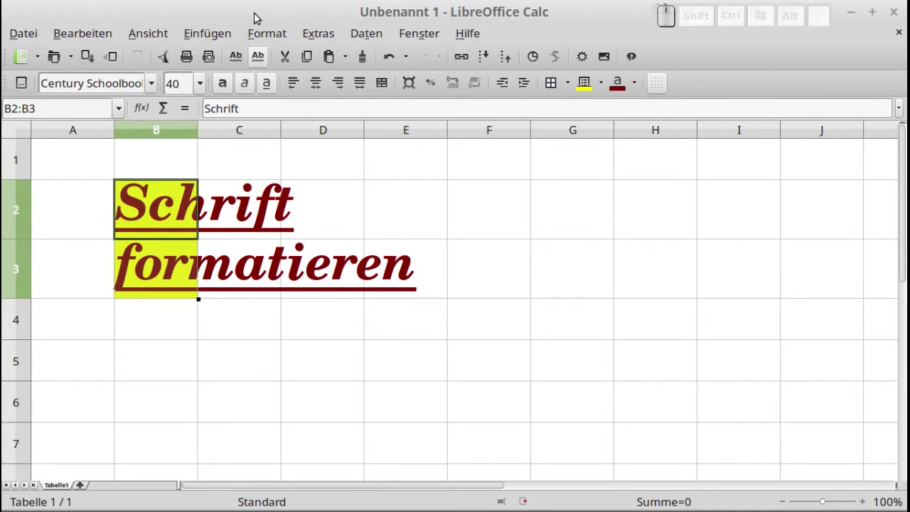
pyautogui.click(265, 32)
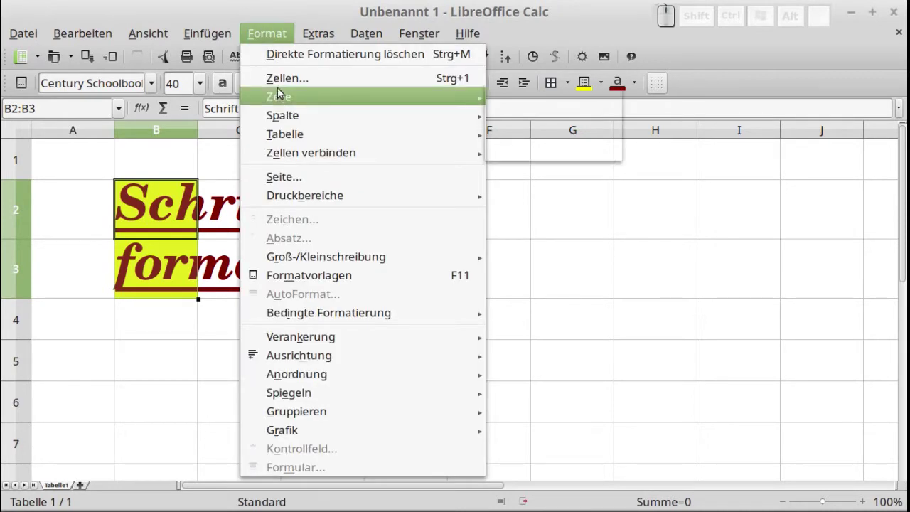
pyautogui.click(288, 80)
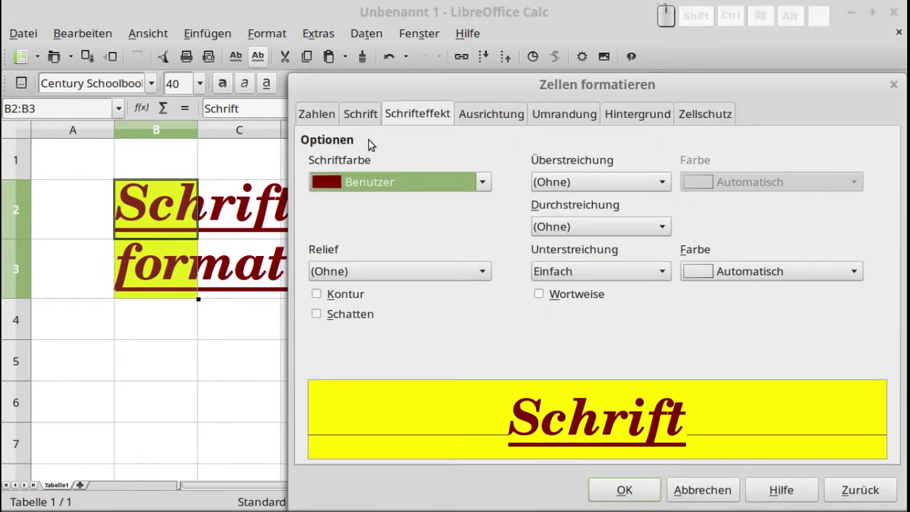
pyautogui.click(368, 113)
pyautogui.click(638, 489)
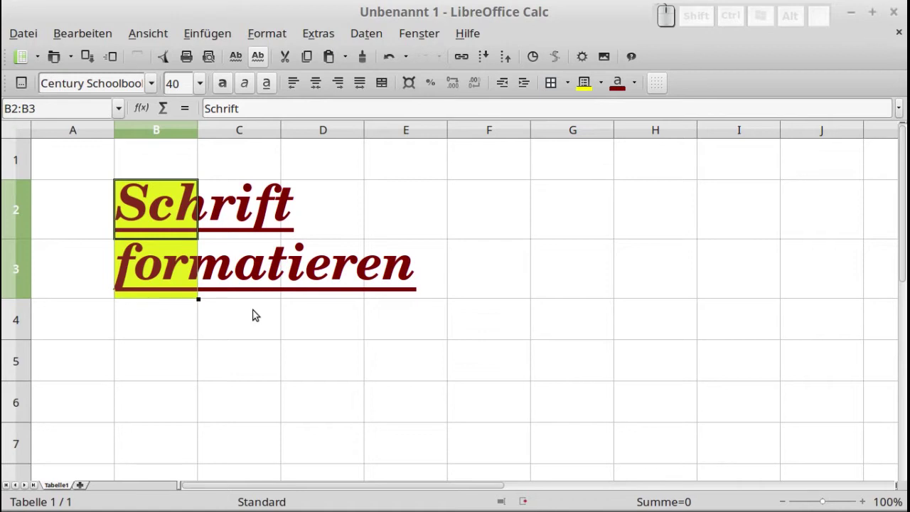
# - Show the cell format dialog (Ctrl+1), viewing font effects then the Schrift settings
pyautogui.press('ctrl+1')
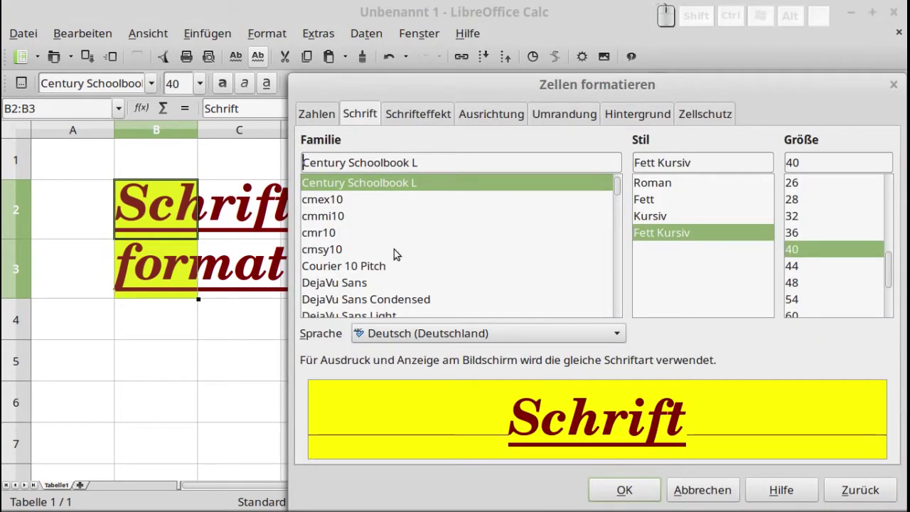
pyautogui.click(427, 114)
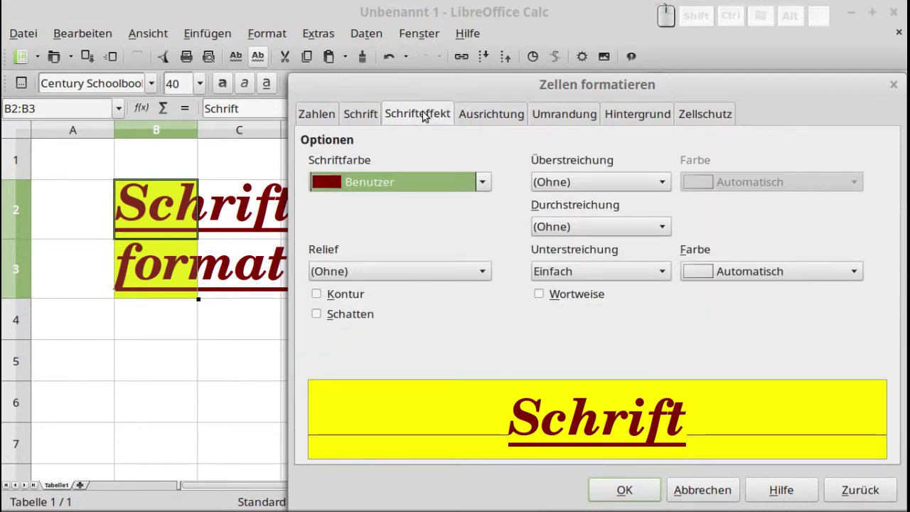
pyautogui.click(375, 115)
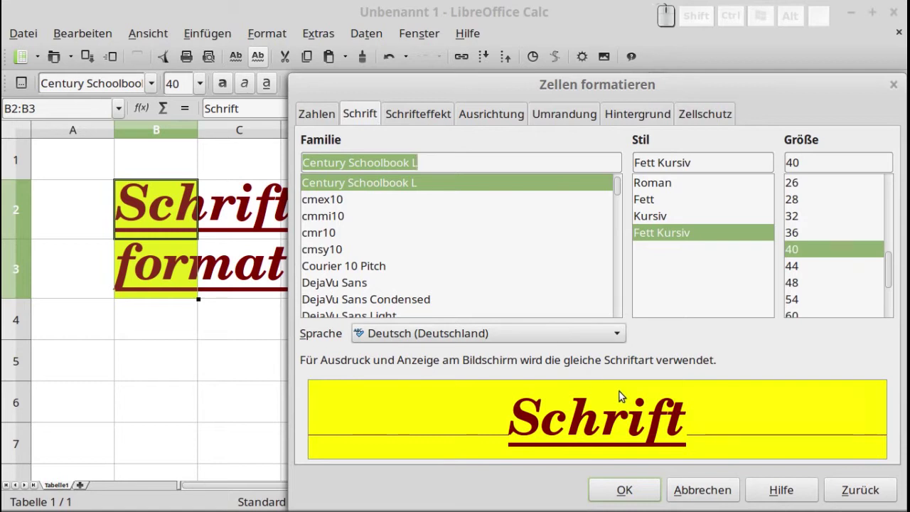